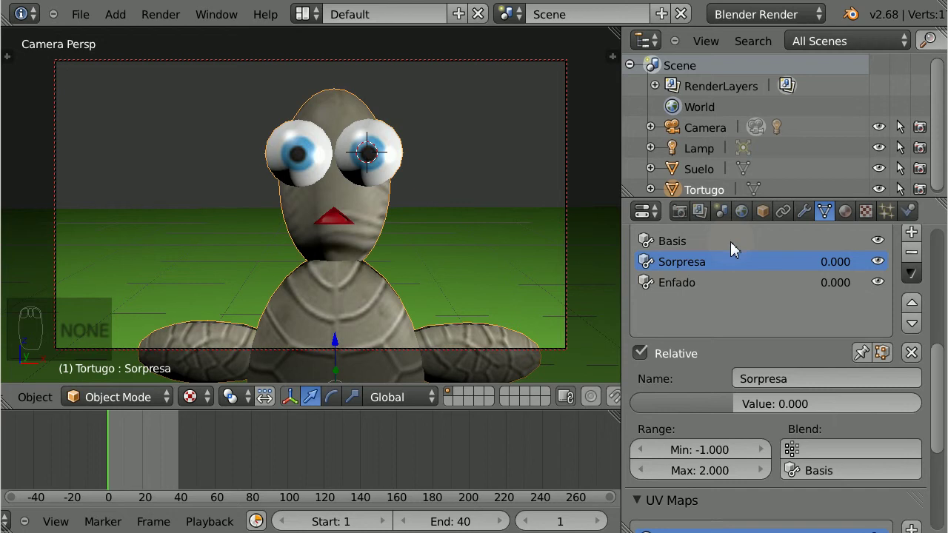
Step: Show the turtle unselected in wireframe from front ortho, then switch to the right side view
drag(736, 247, 419, 292)
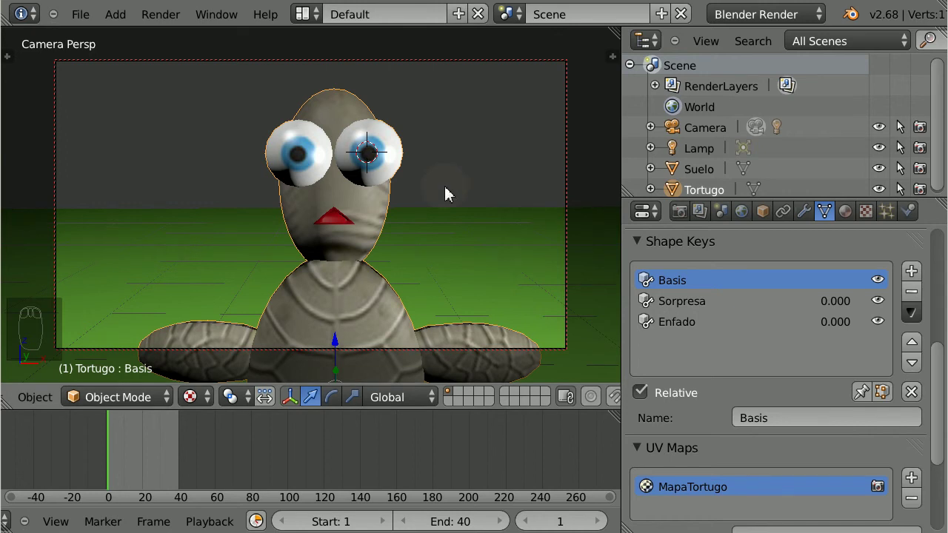
key(KP_1)
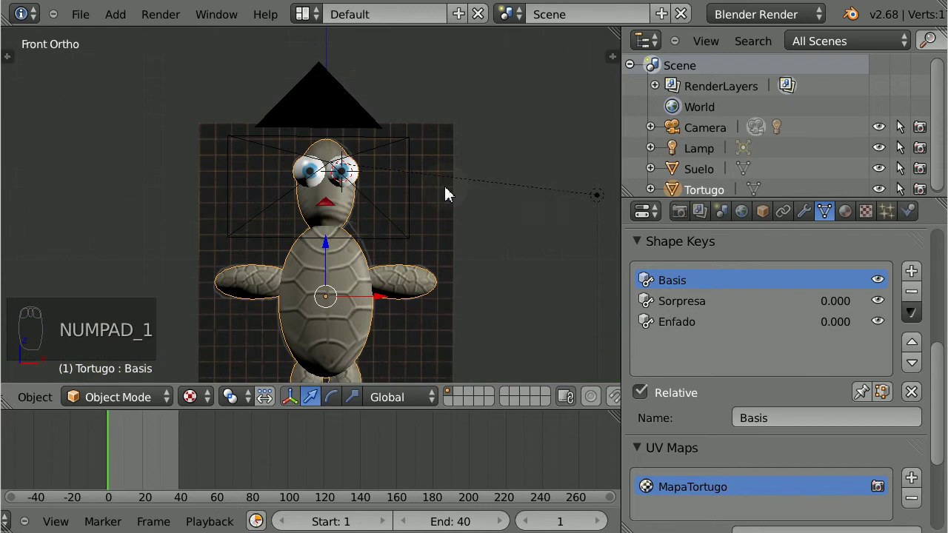
drag(451, 196, 411, 202)
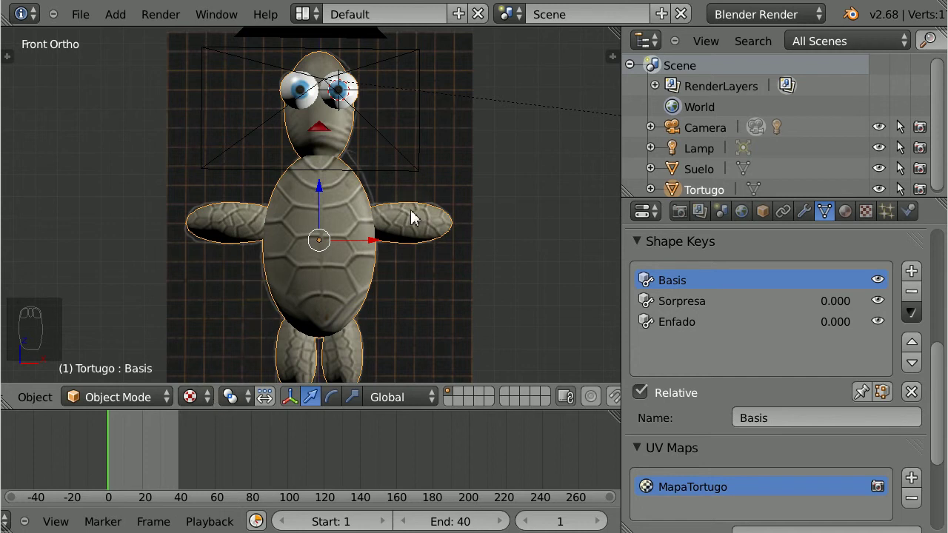
click(208, 400)
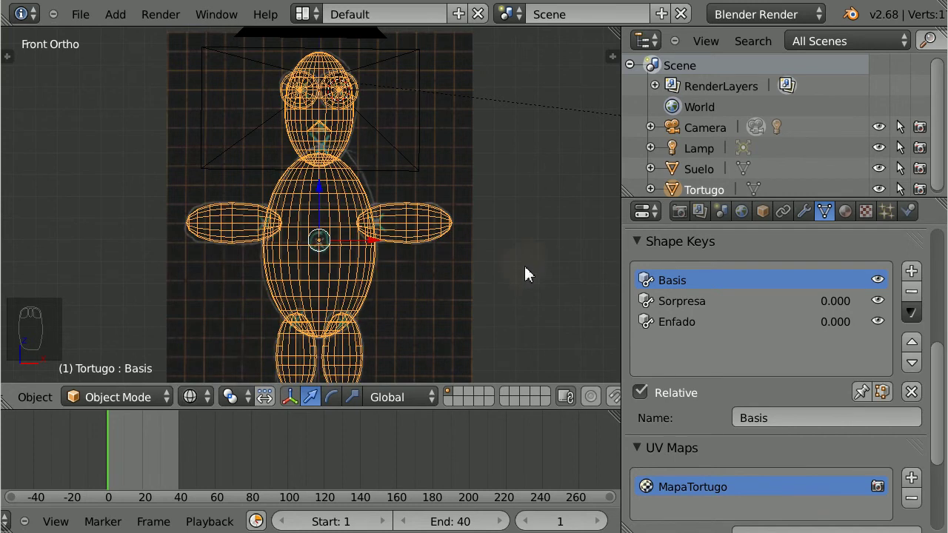
key(a)
drag(517, 215, 518, 215)
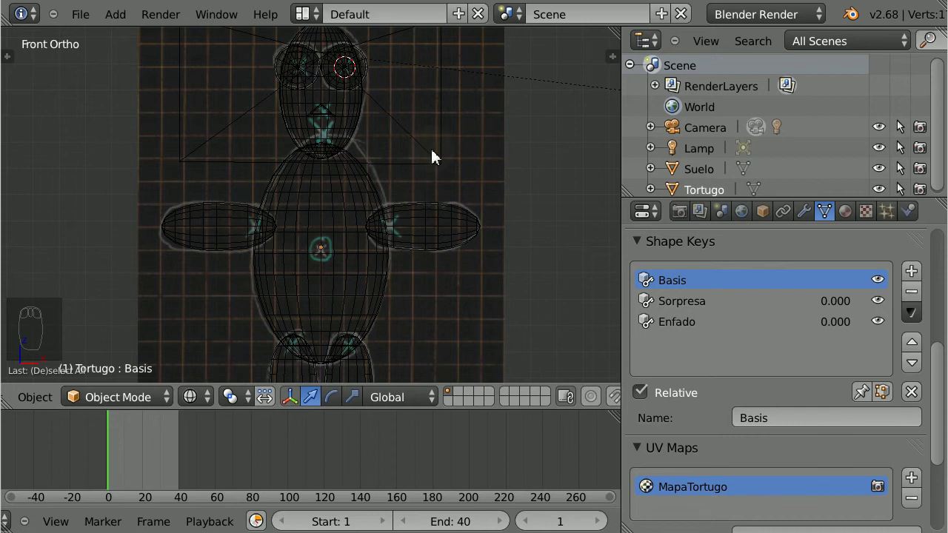
key(KP_3)
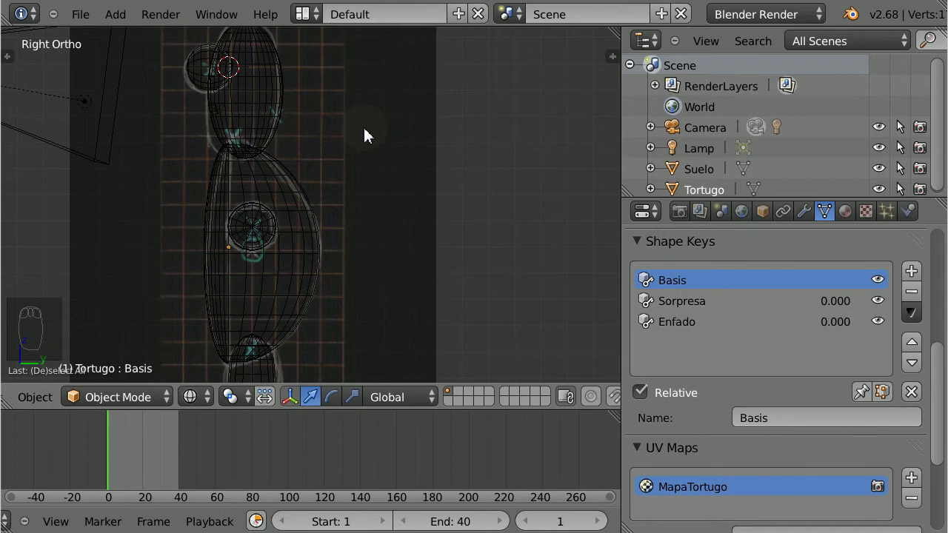
Step: Hide the tugo_front.jpg and tugo_right.jpg background images and return to front view
key(n)
click(617, 149)
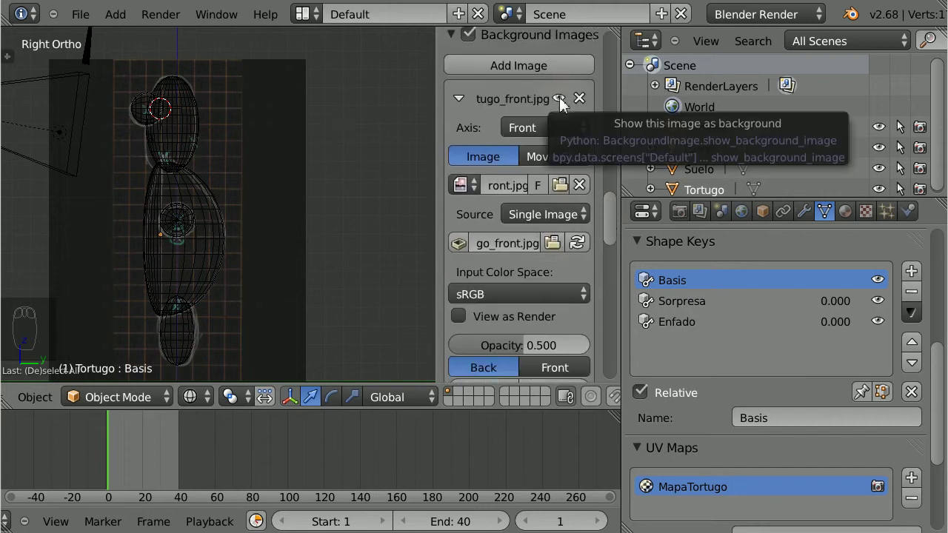
drag(564, 103, 563, 146)
click(563, 146)
click(377, 197)
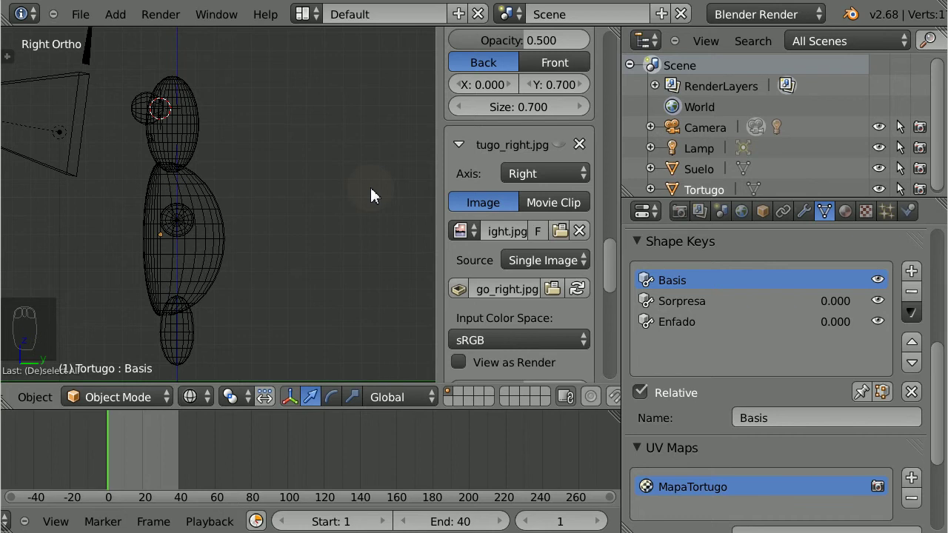
key(KP_1)
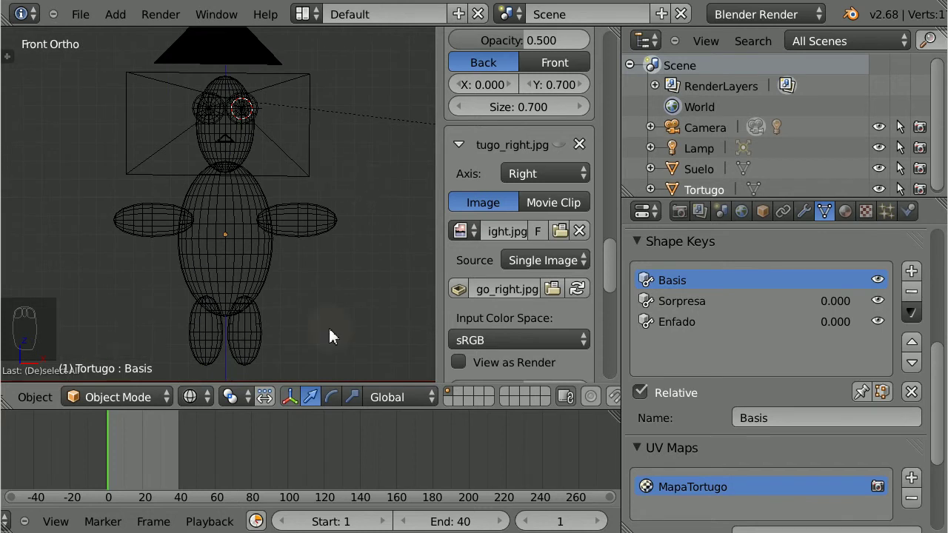
Step: Snap the 3D cursor to the world centre and set its Z location to 0.1
key(shift+s)
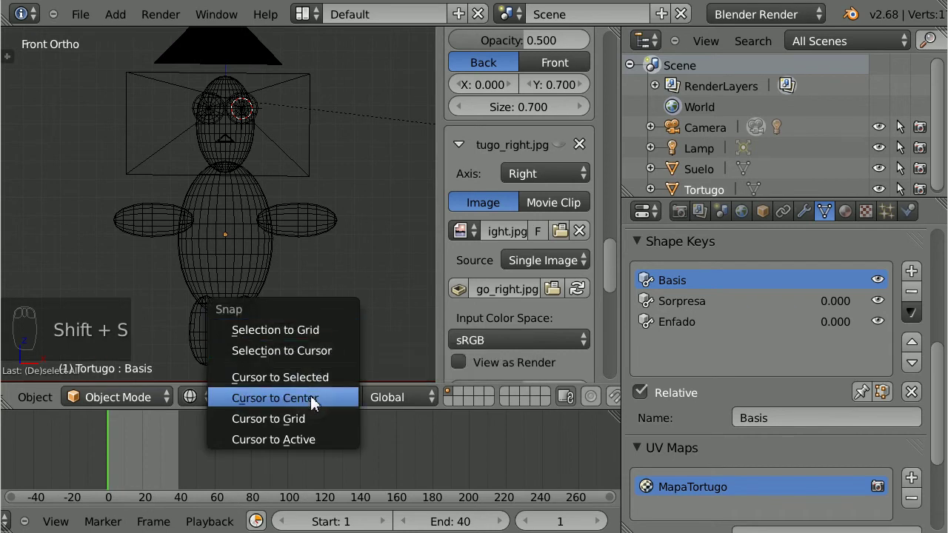
drag(295, 327, 616, 280)
click(616, 280)
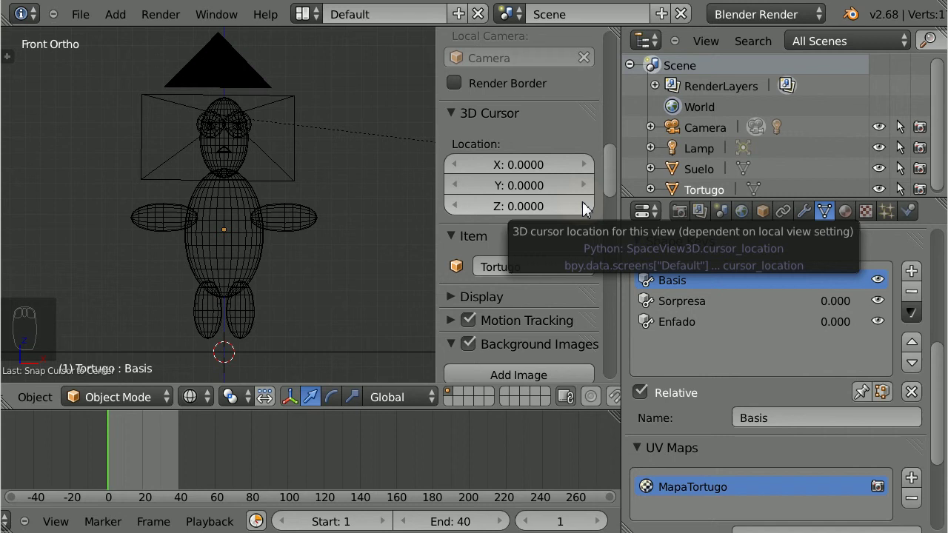
click(589, 211)
drag(270, 341, 326, 352)
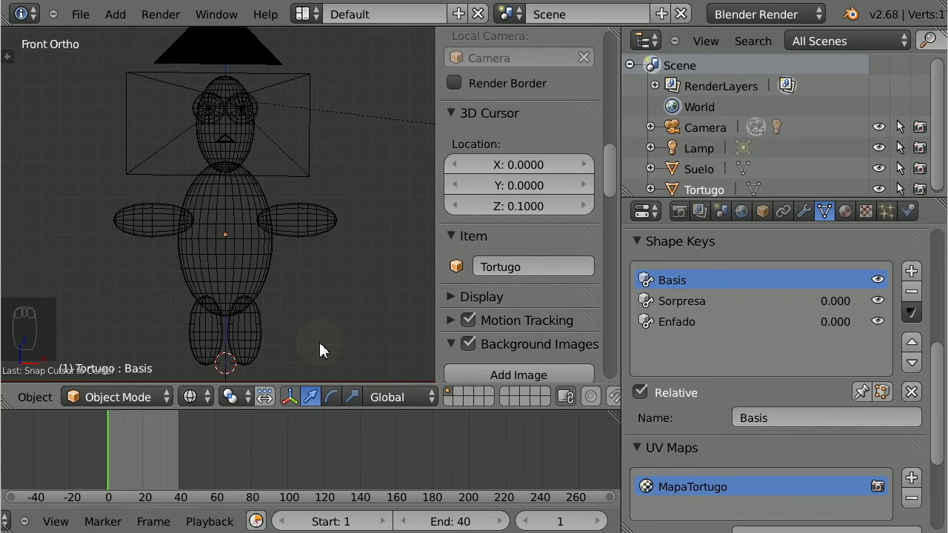
Step: In solid shading add a single-bone armature at the cursor with X-Ray display, named EsqueletoTortugo
key(z)
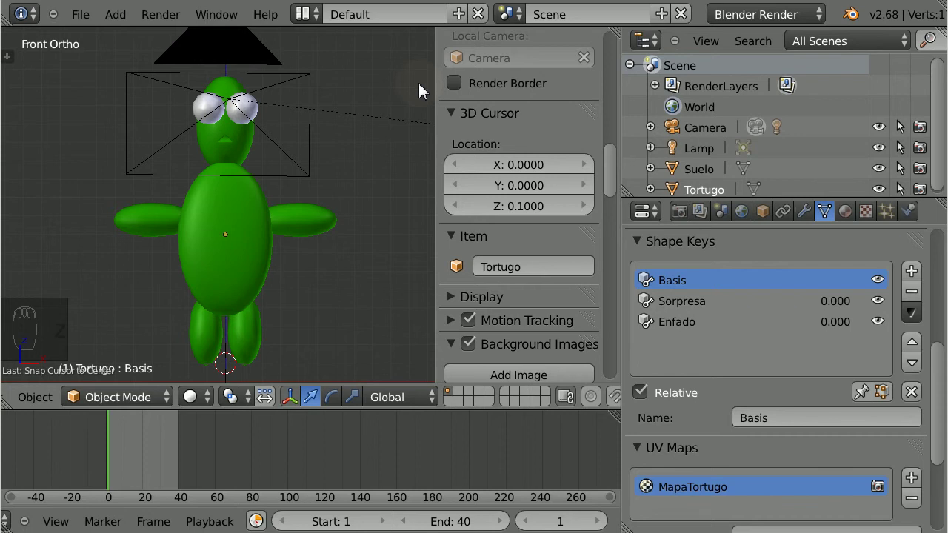
key(shift+a)
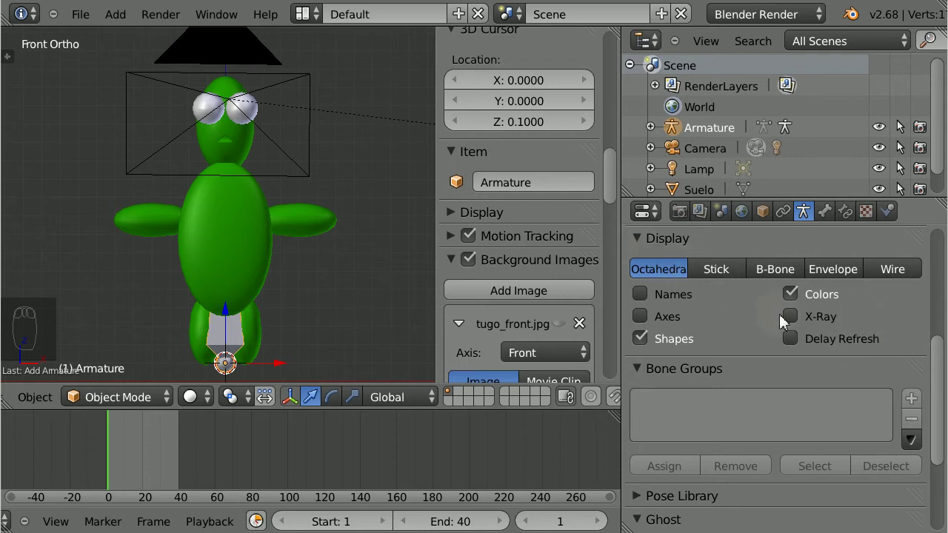
click(801, 326)
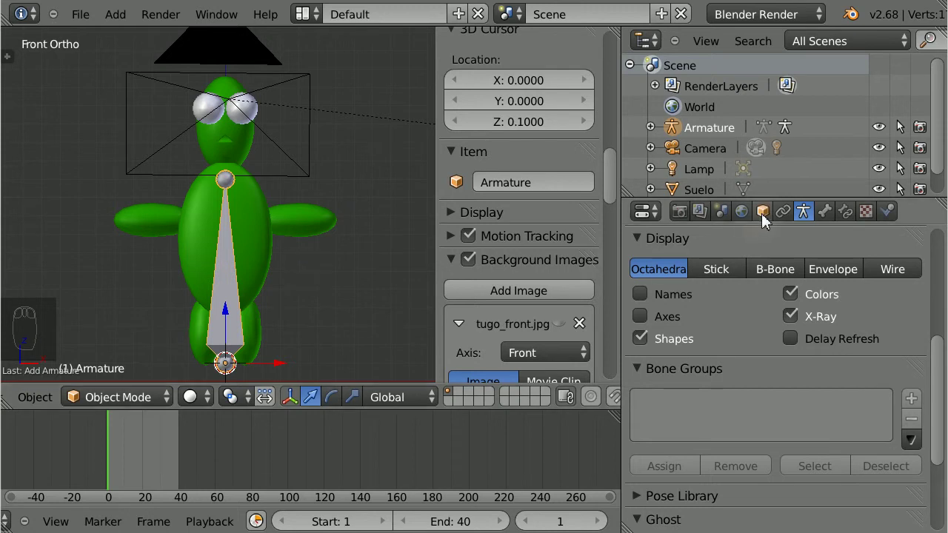
click(539, 172)
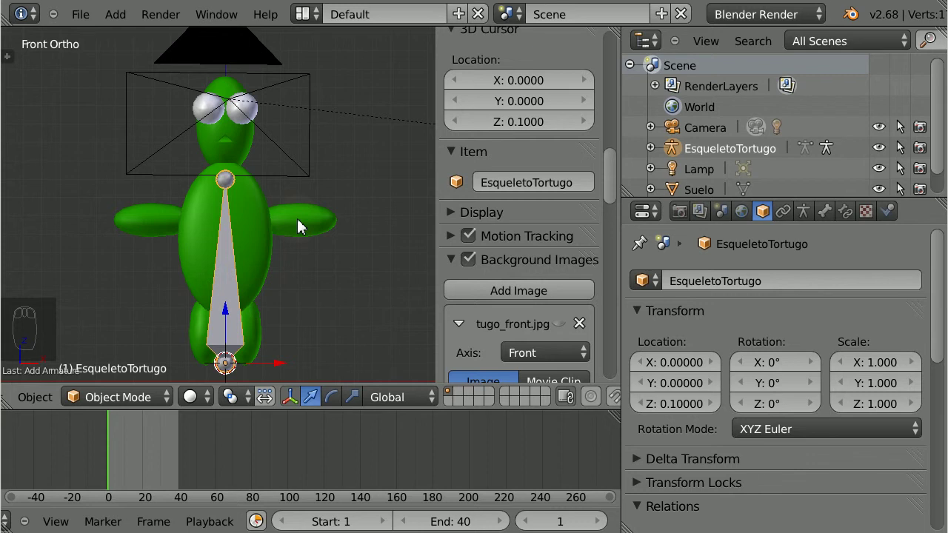
Step: In Edit Mode raise the bone tip to the head top and subdivide it with the joint at the neck
key(Tab)
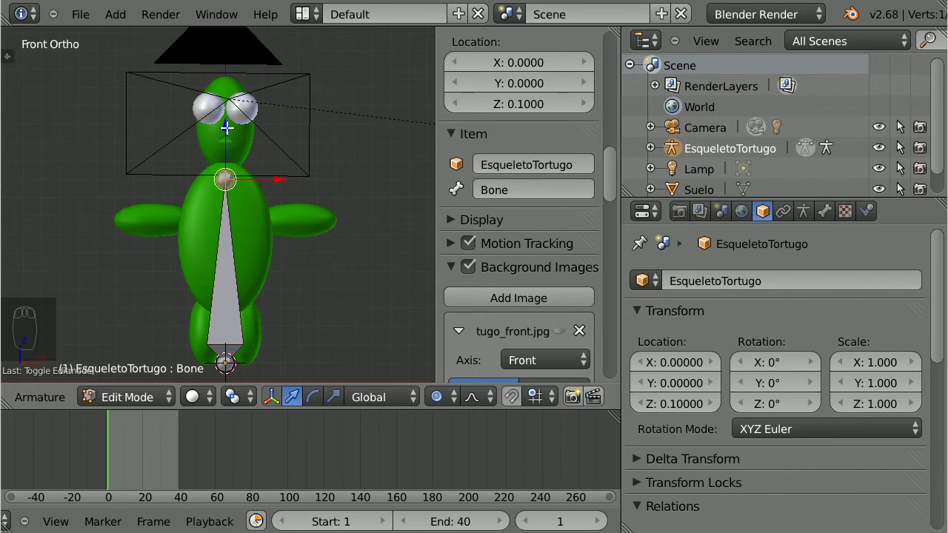
click(904, 137)
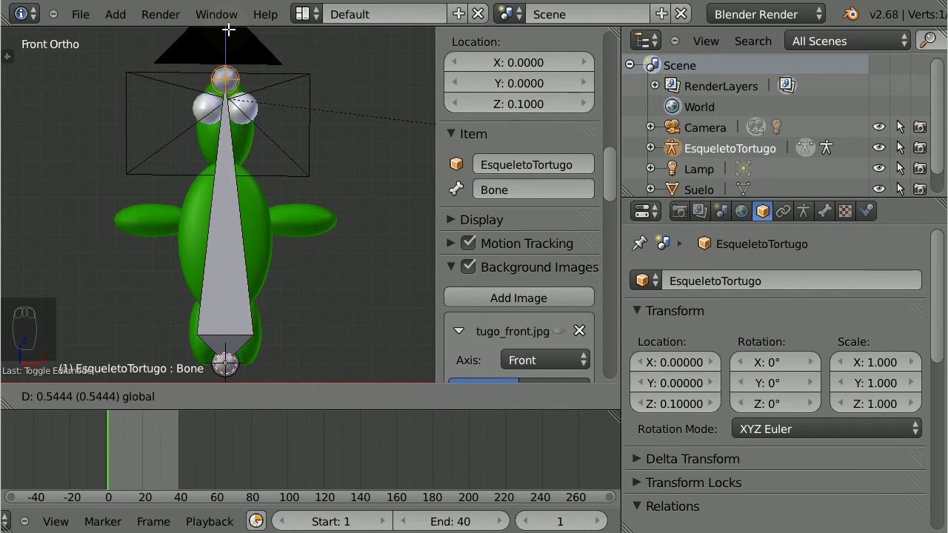
right_click(904, 137)
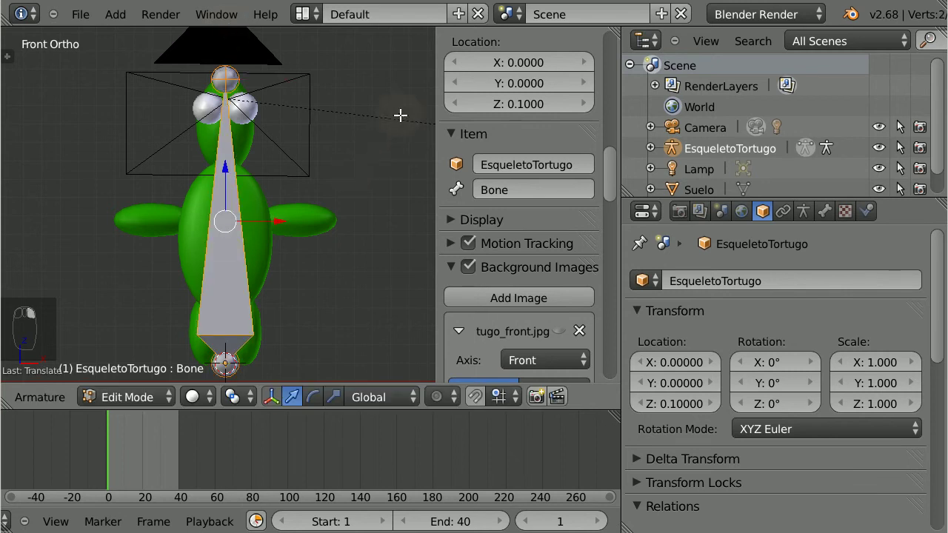
key(w)
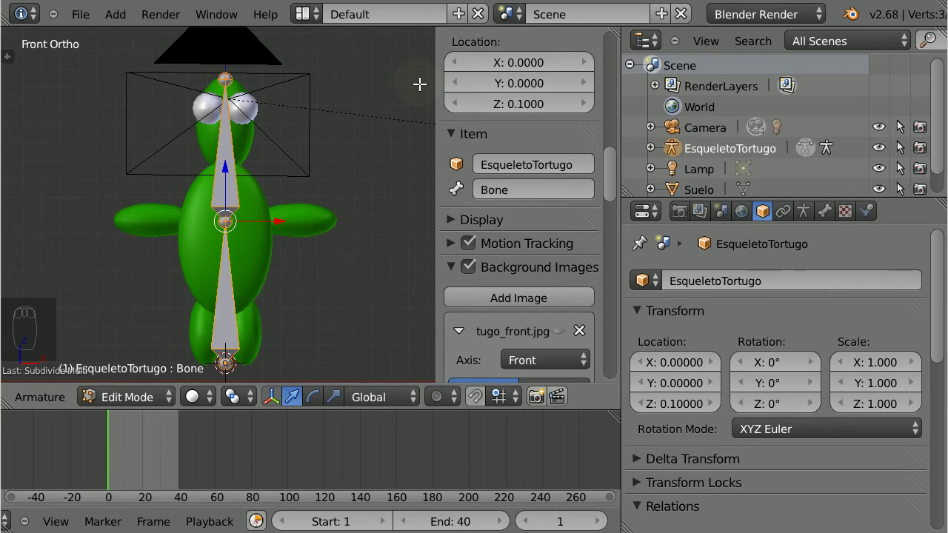
key(F6)
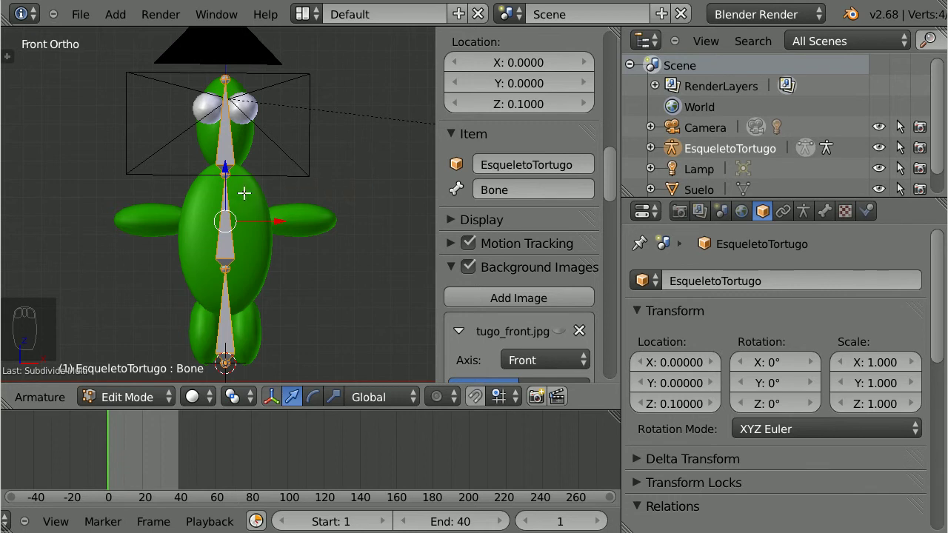
right_click(904, 137)
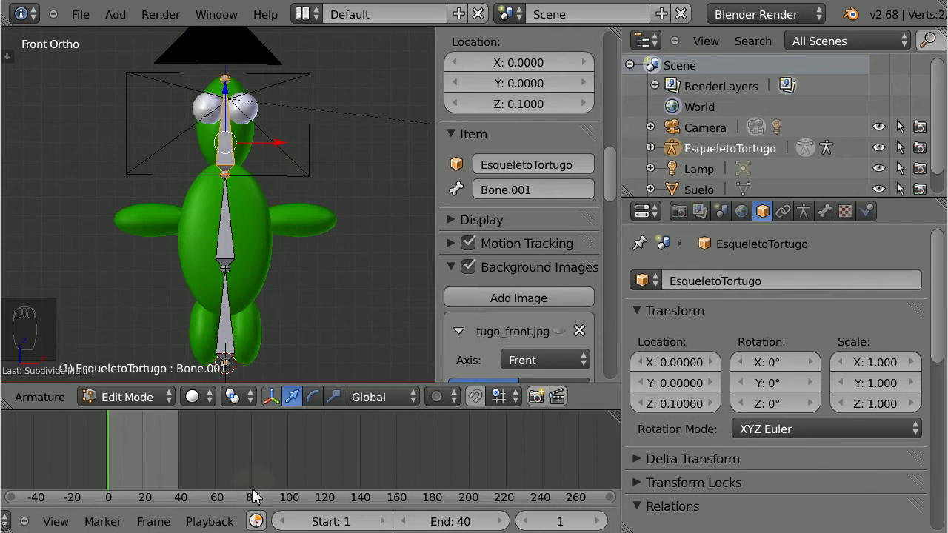
key(z)
key(z)
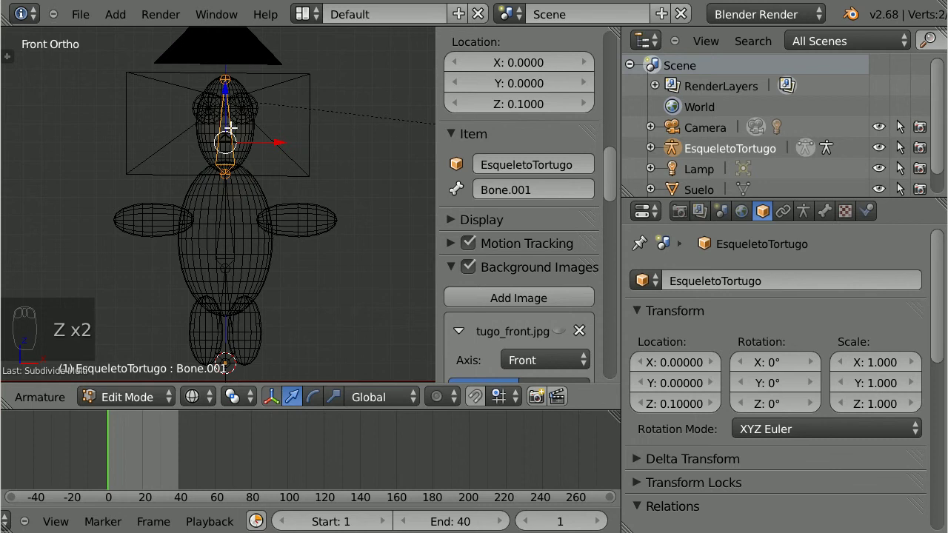
click(903, 137)
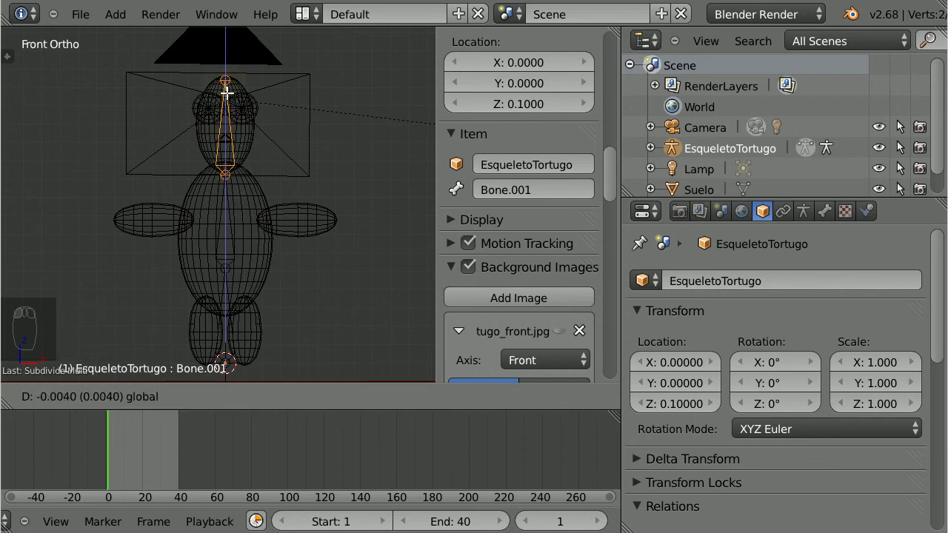
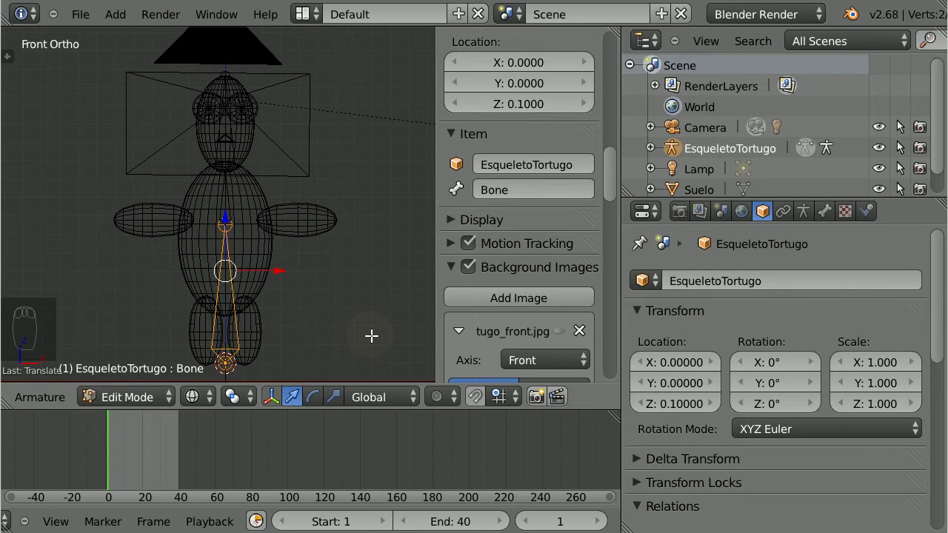
key(z)
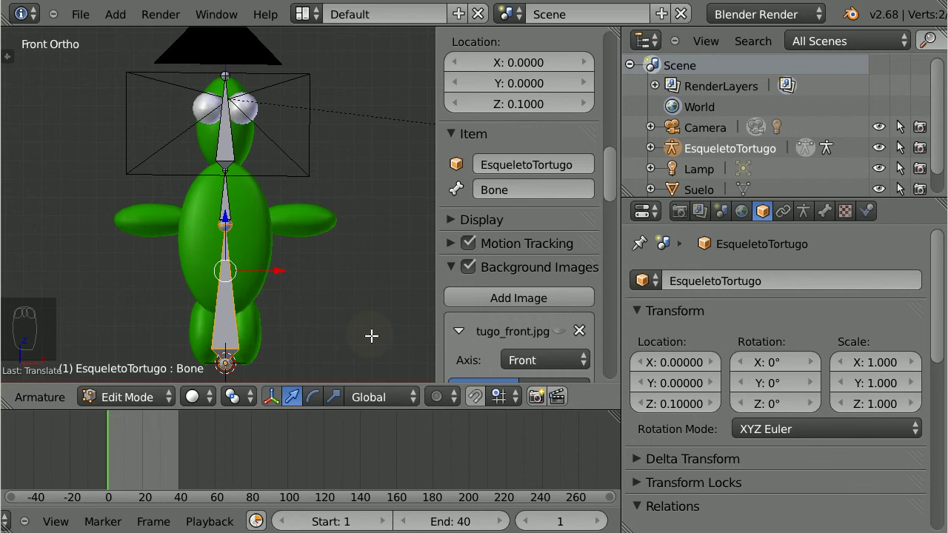
key(KP_3)
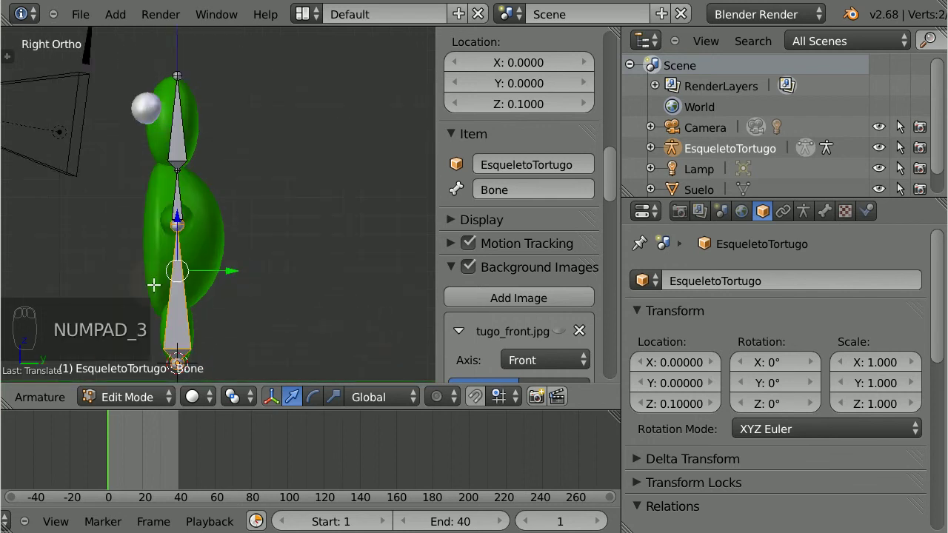
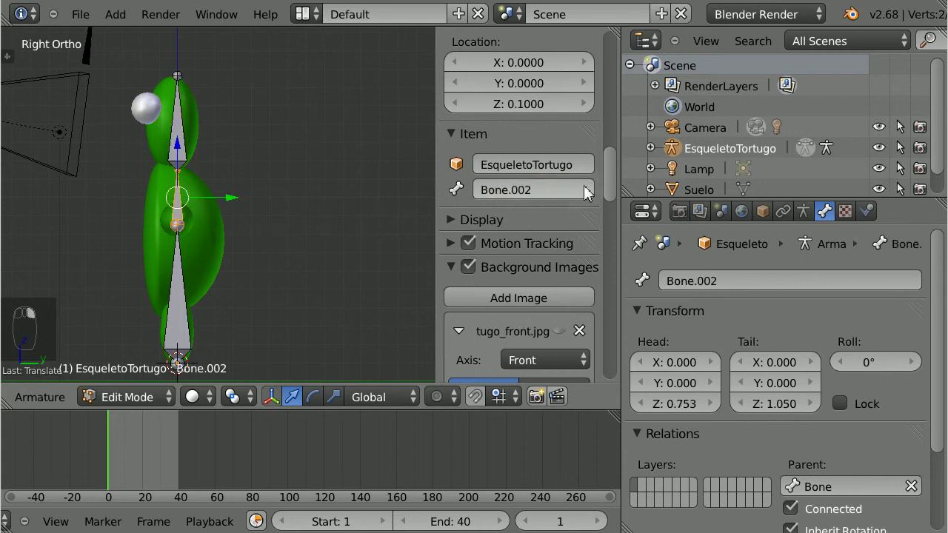
Step: Rename the upper spine bone cabeza and the lower one tortugo in the Item panel
click(580, 193)
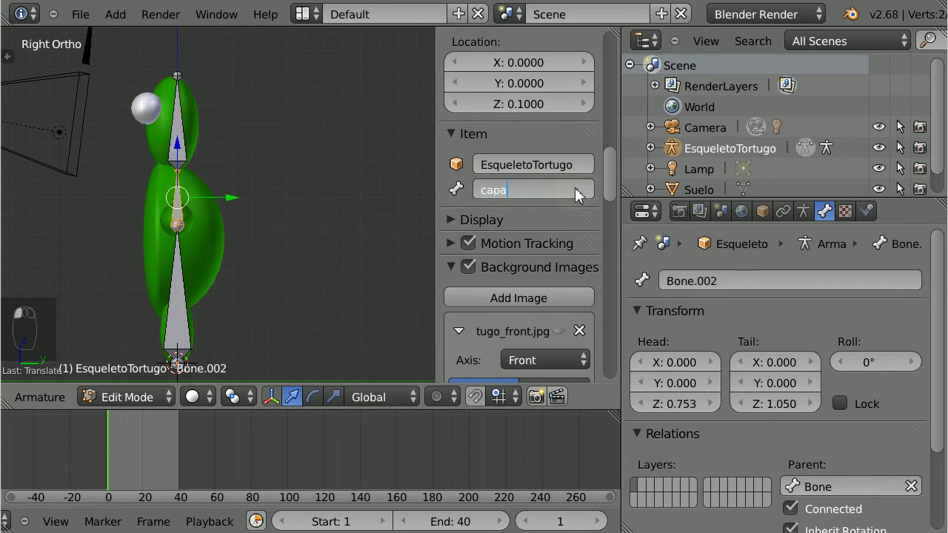
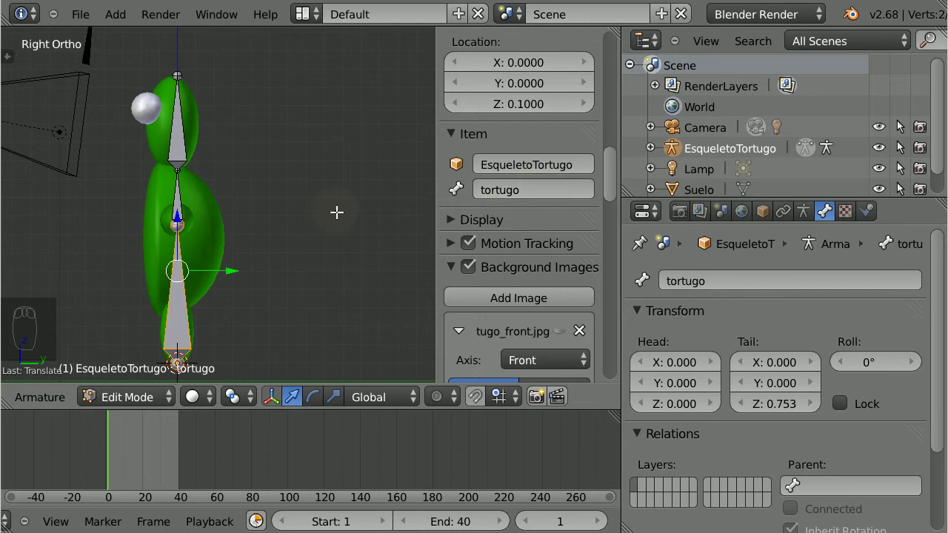
Step: Check front and side views, then add a new bone at the turtle's shoulder
key(KP_1)
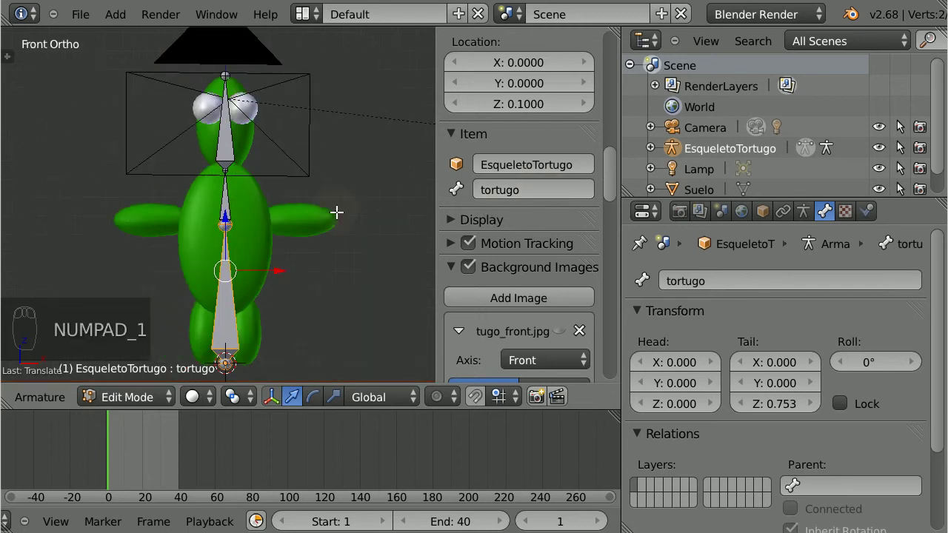
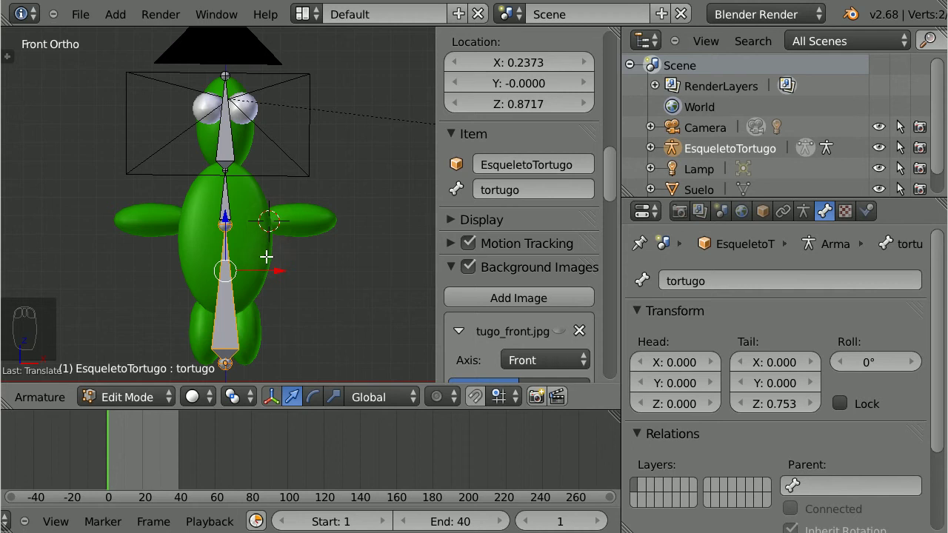
key(KP_3)
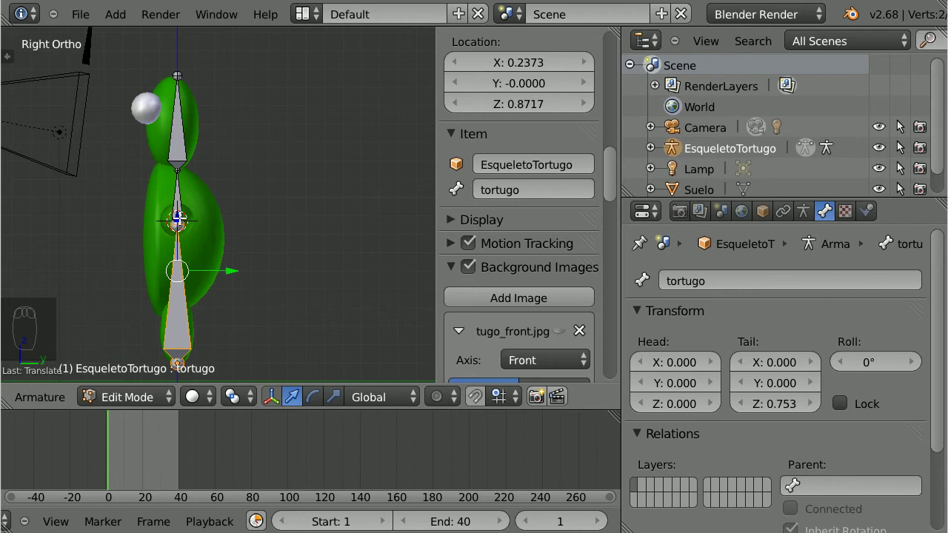
key(KP_1)
key(shift+a)
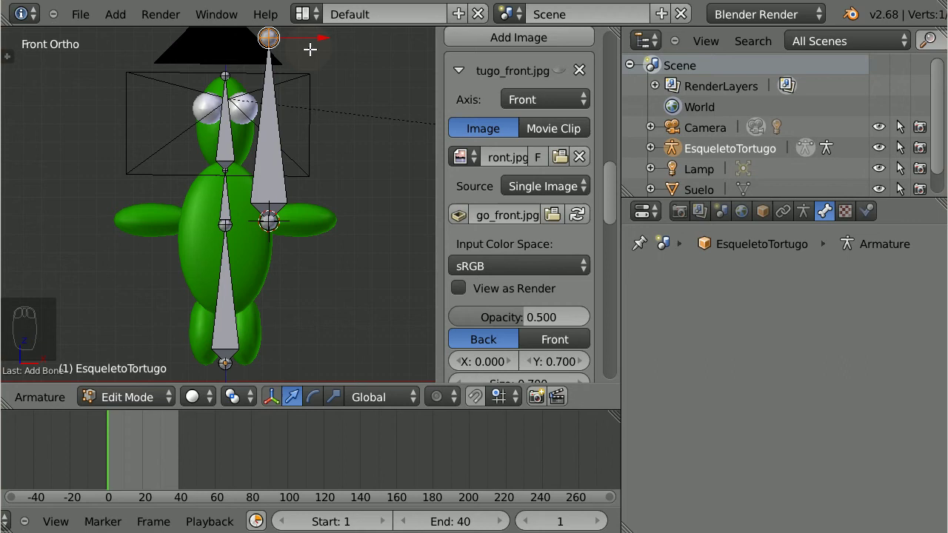
Step: Swing the bone tip out along the arm and set its roll to 0, naming it brazo.L
key(g)
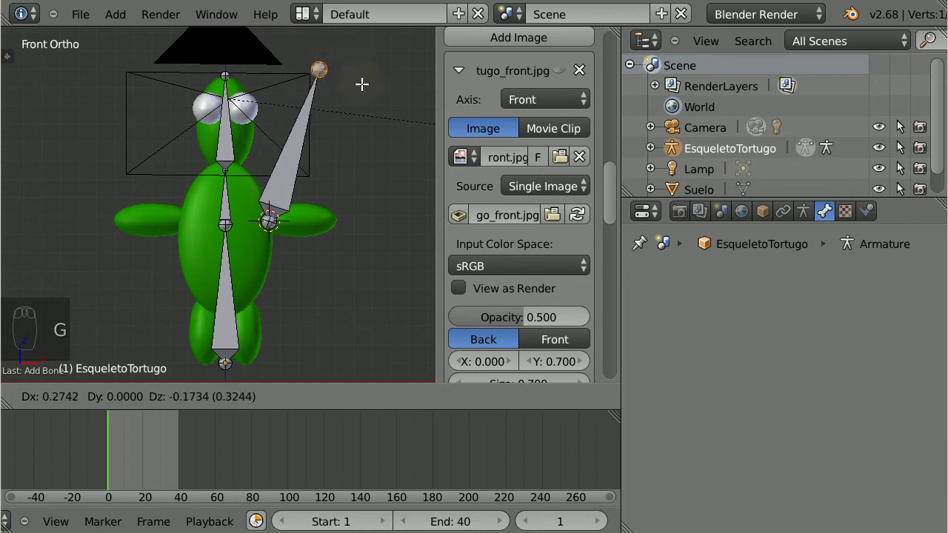
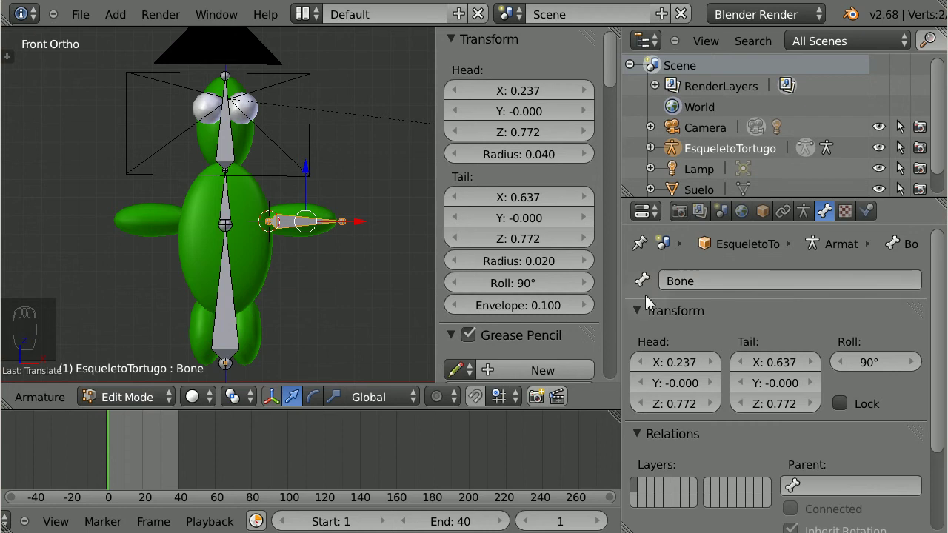
click(535, 286)
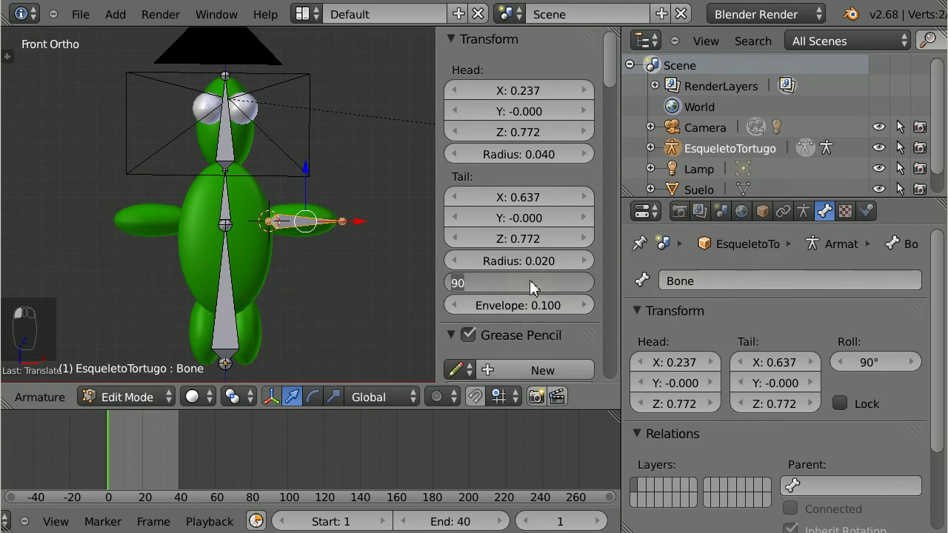
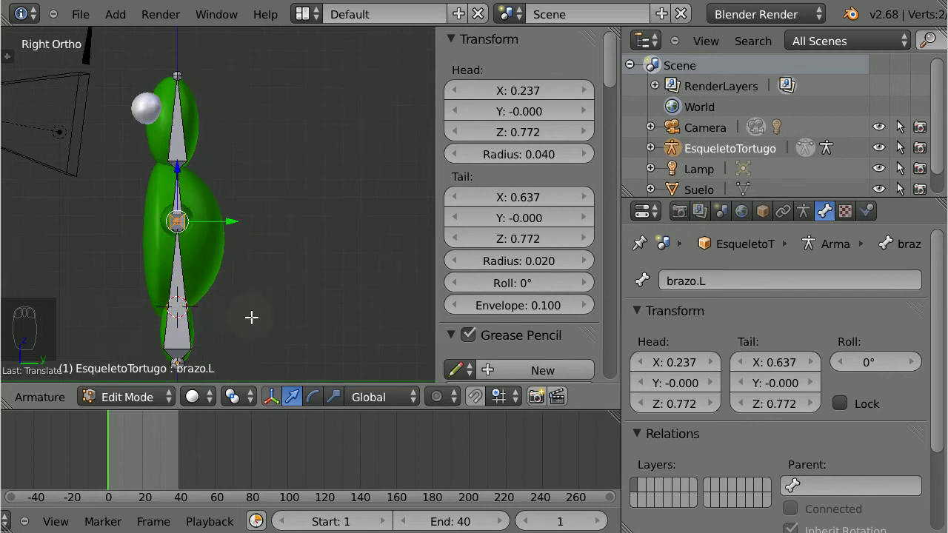
Step: From front view add a new bone for the turtle's leg, to become pata.L
key(KP_1)
key(shift+a)
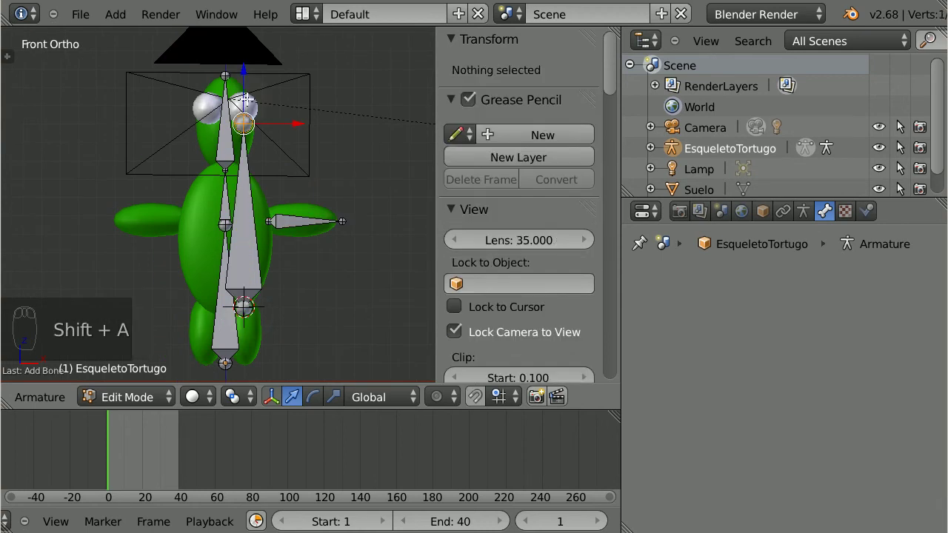
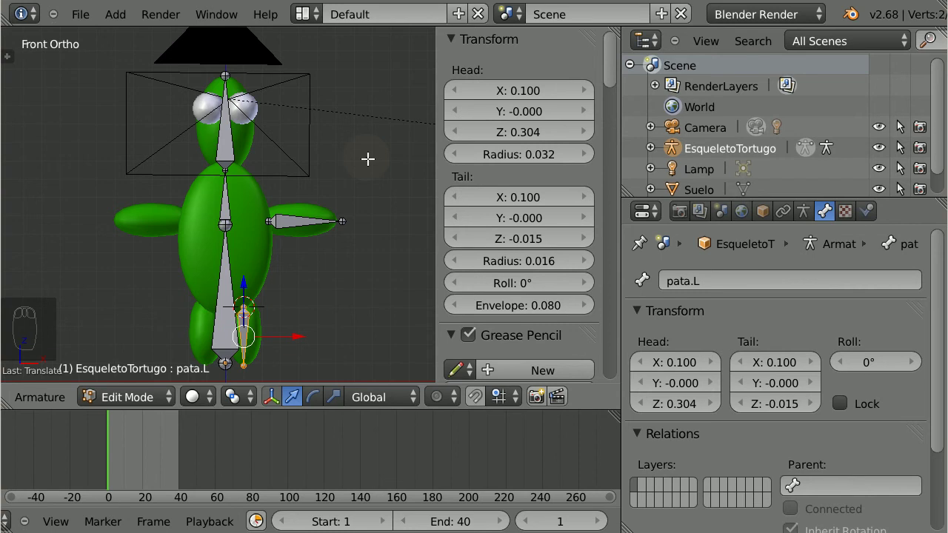
Step: Select the right-hand eye's vertices on the Tortugo mesh and snap the 3D cursor to them
key(Tab)
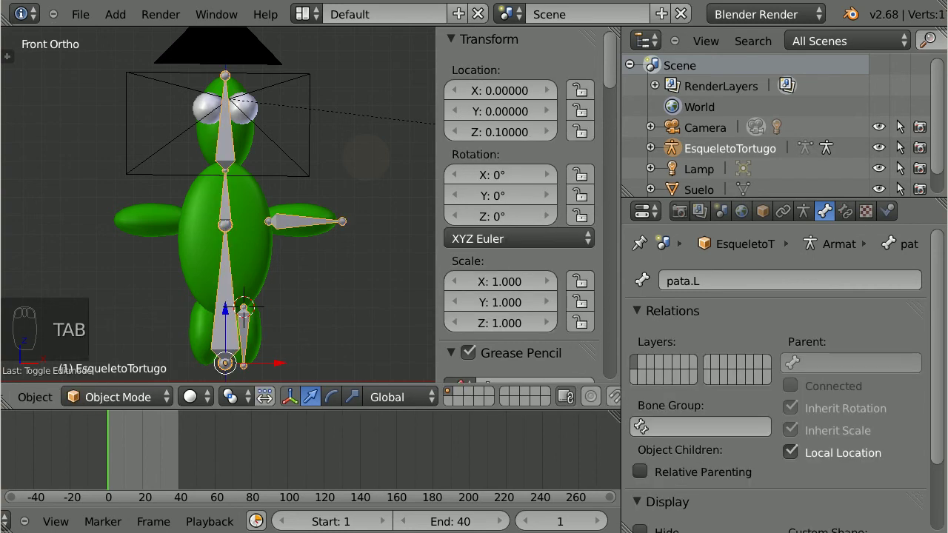
right_click(251, 211)
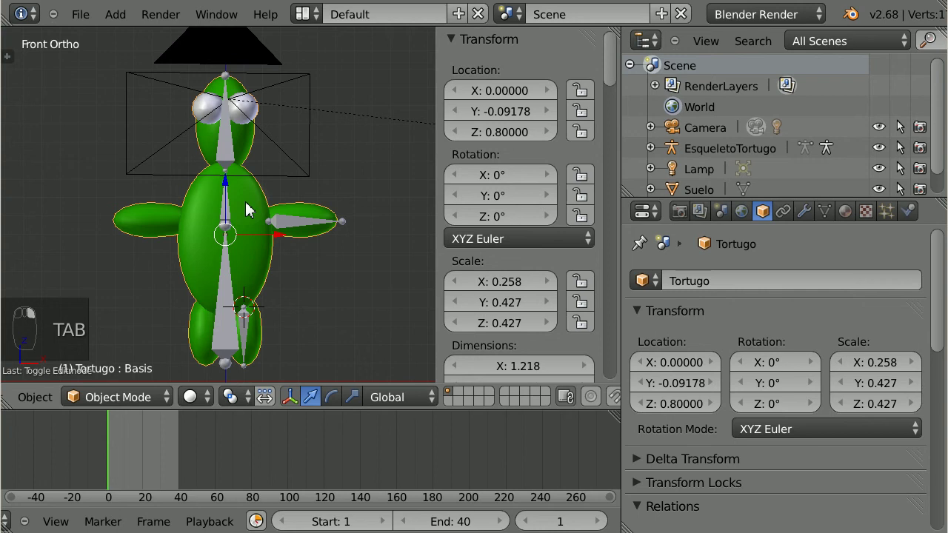
key(Tab)
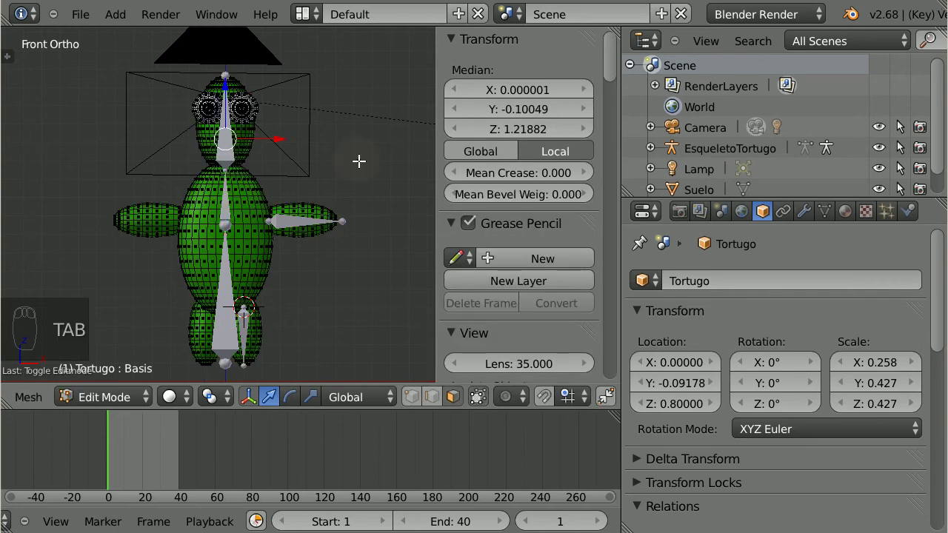
key(a)
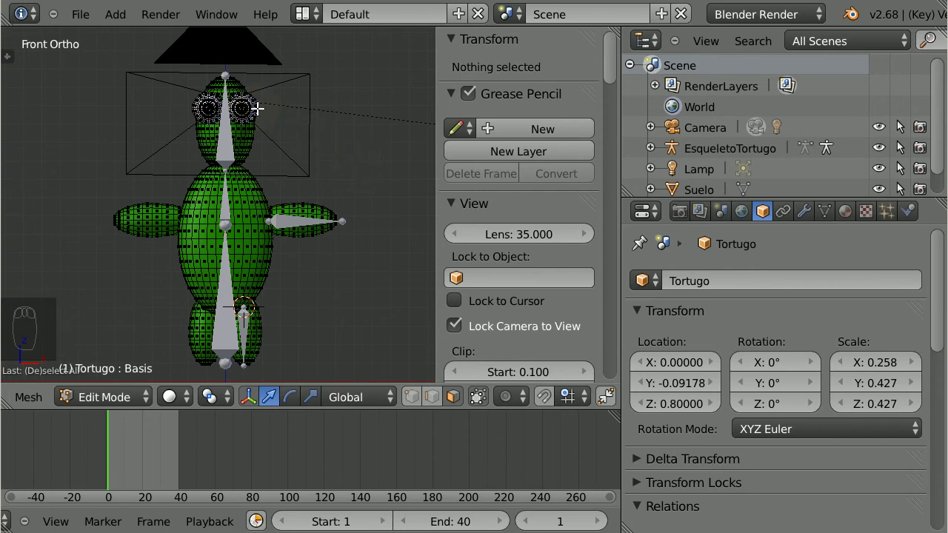
key(l)
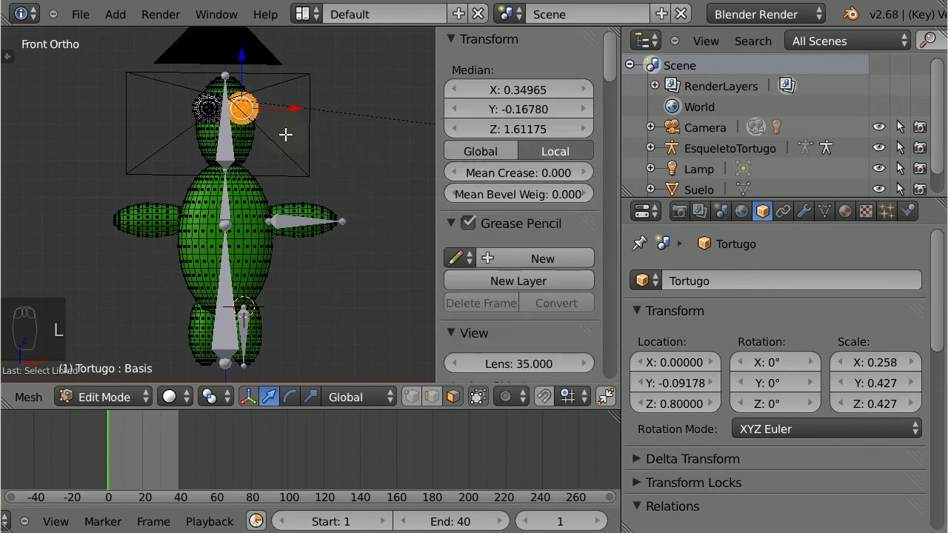
key(shift+s)
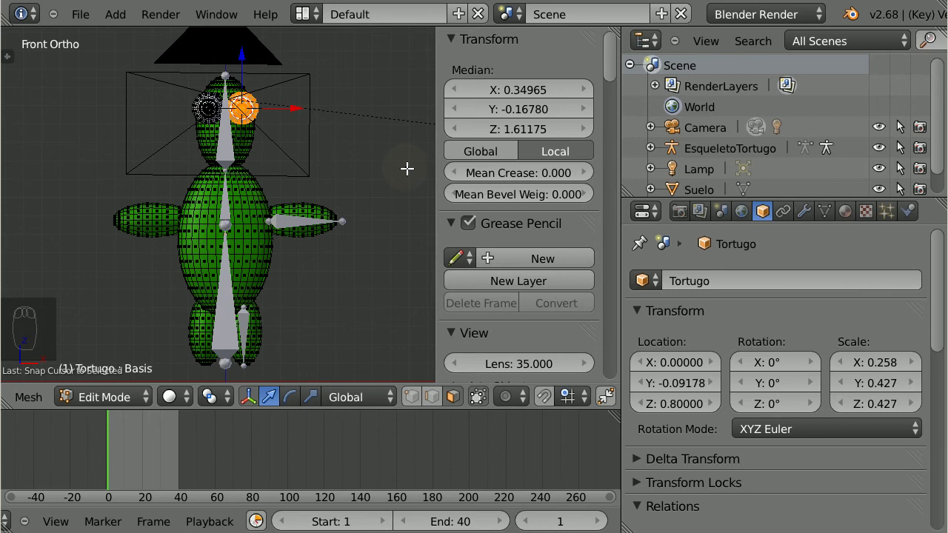
Step: Leave mesh editing and return to editing the EsqueletoTortugo bones
key(Tab)
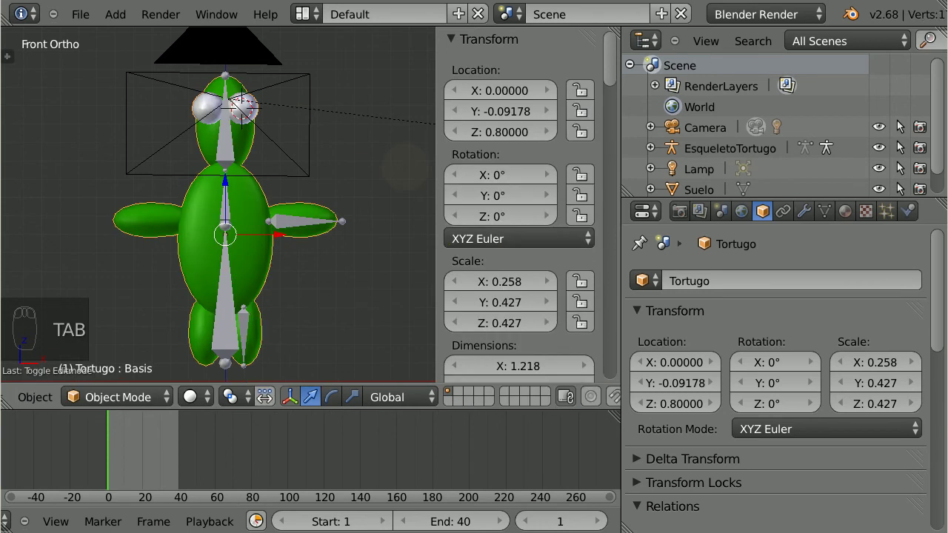
right_click(234, 289)
key(Tab)
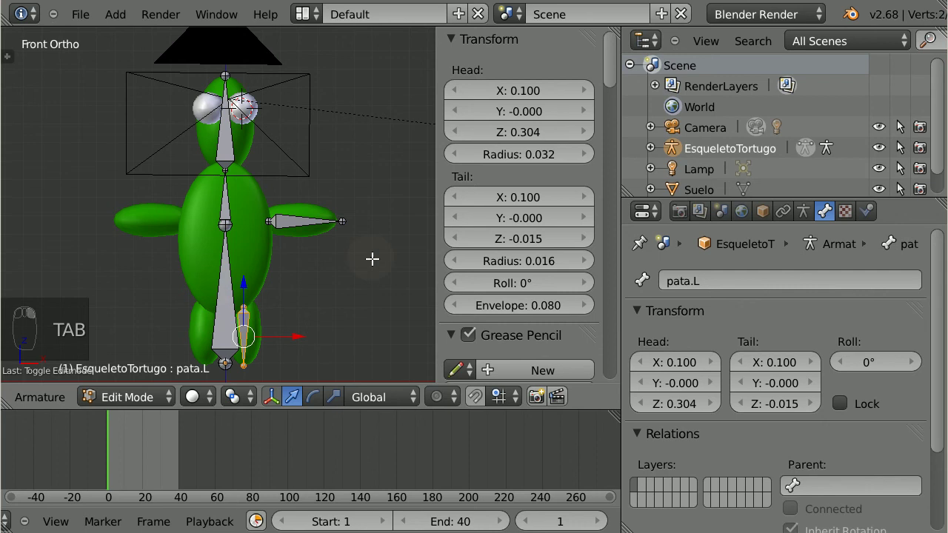
Step: Add an eye bone at the 3D cursor and move its tip forward out of the eye
key(shift+a)
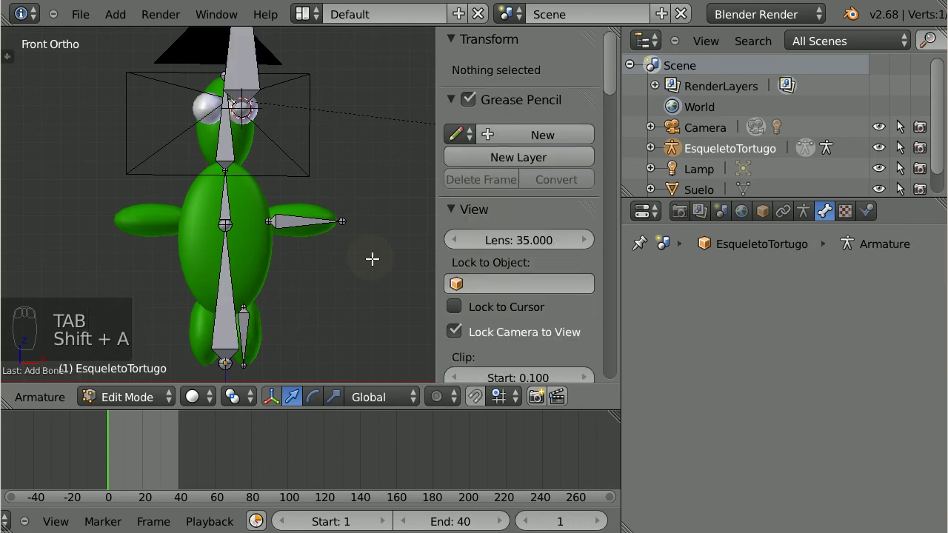
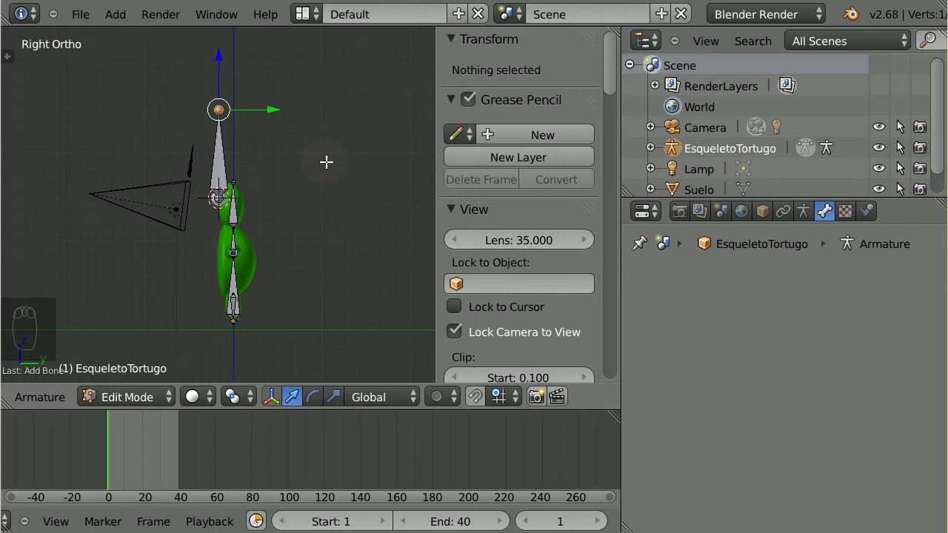
key(g)
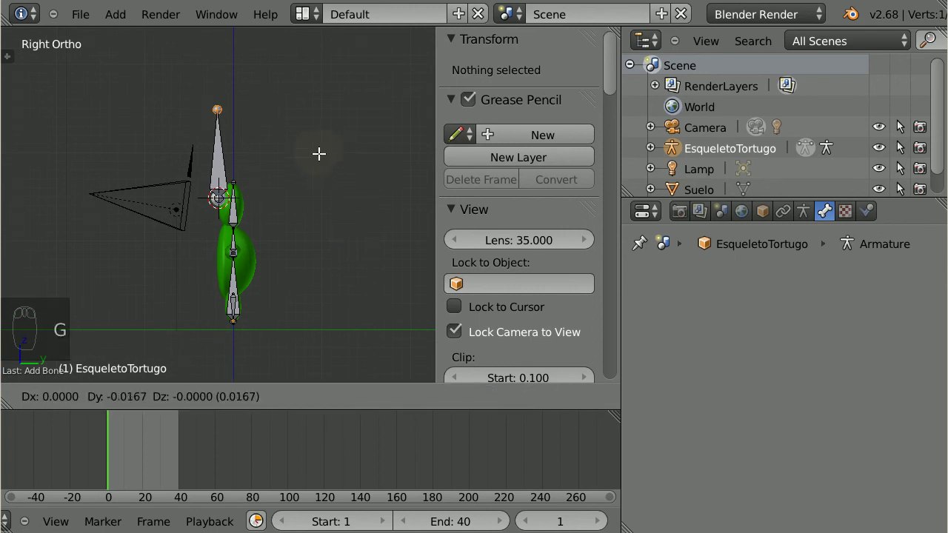
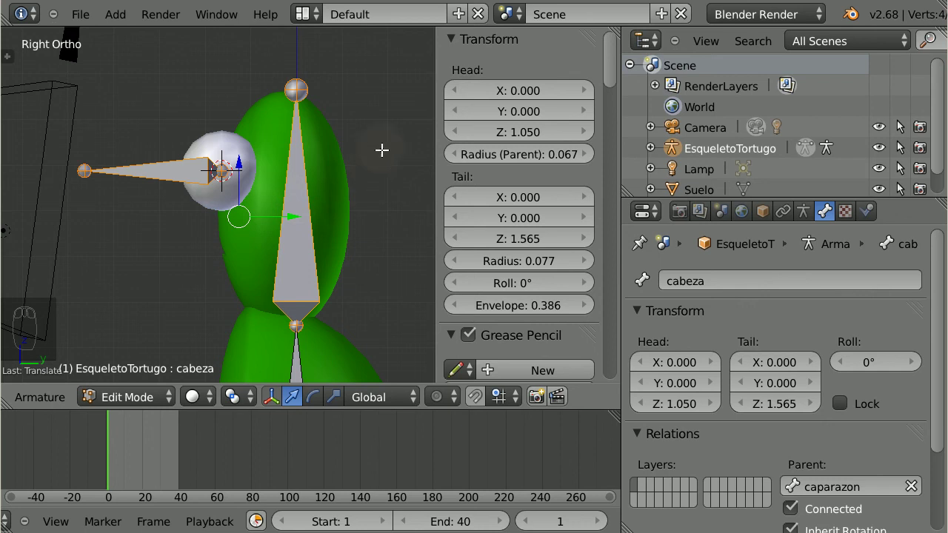
Step: Parent the eye bone to cabeza as Connected, then save the .blend file
key(ctrl+p)
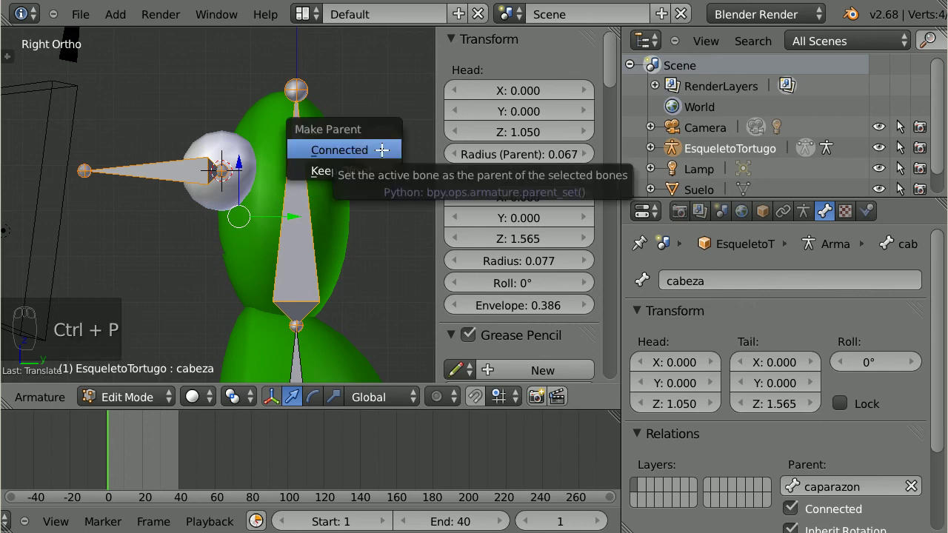
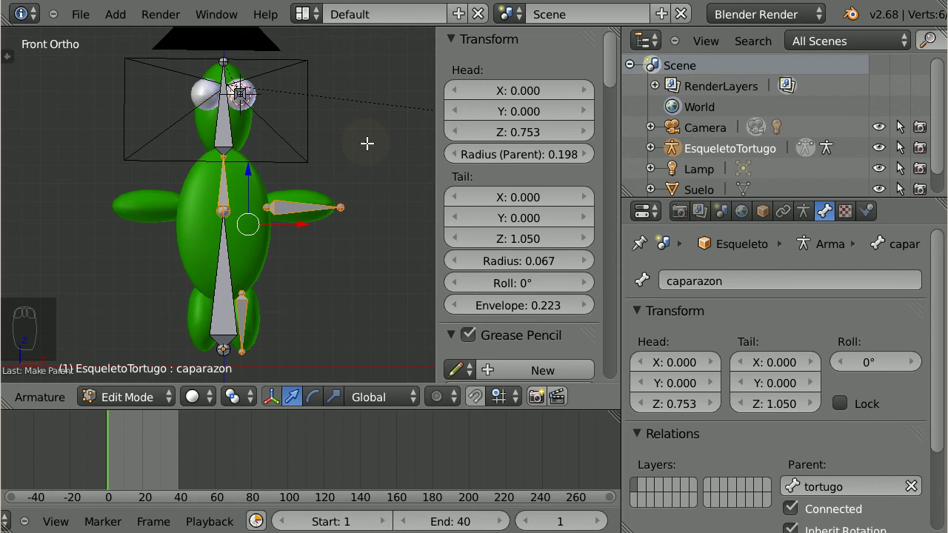
key(ctrl+p)
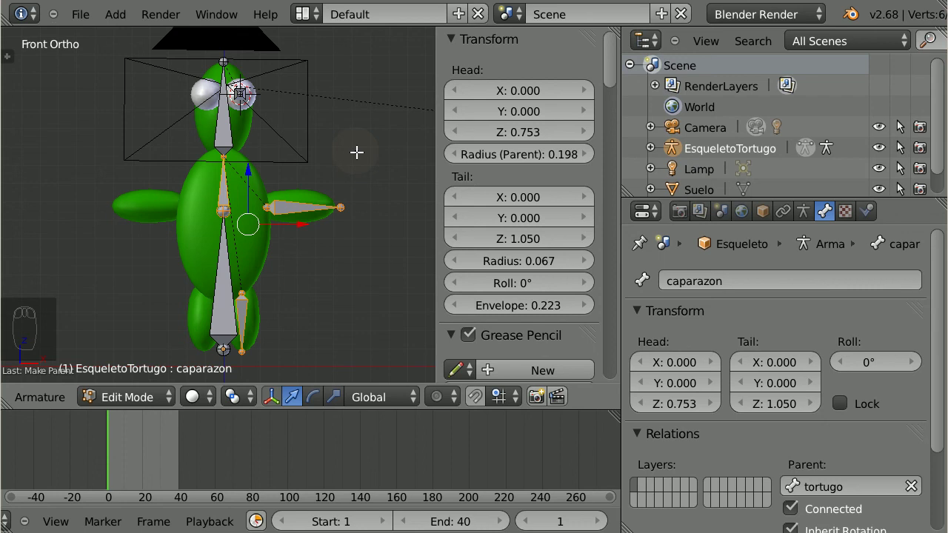
click(96, 73)
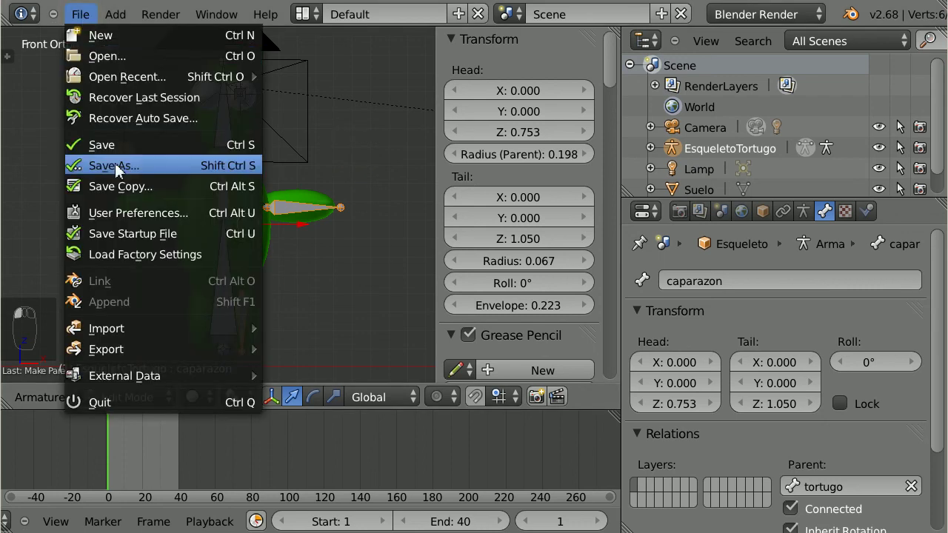